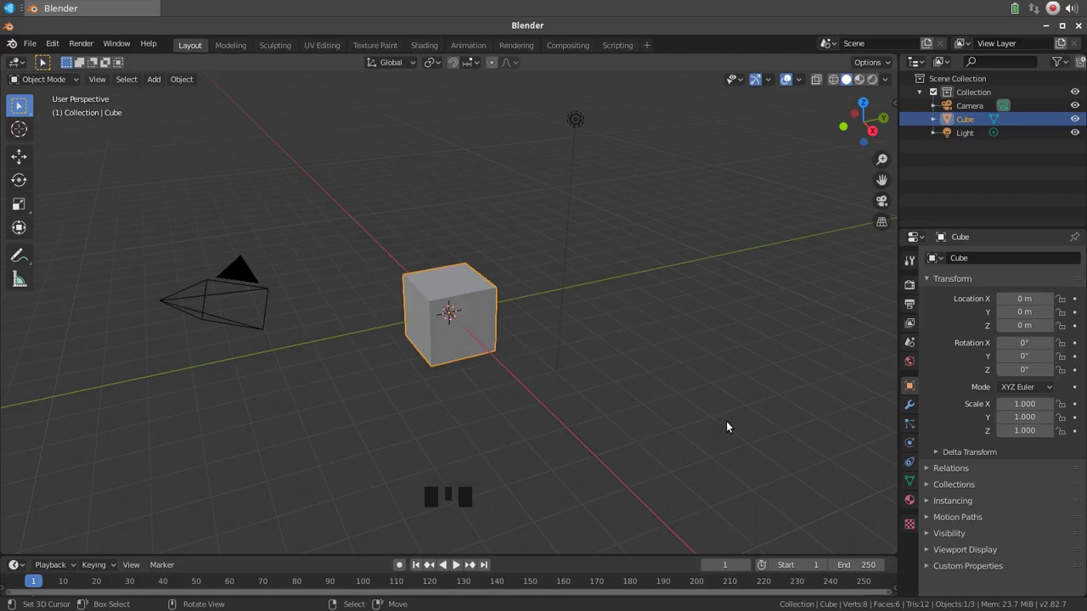
Step: Select everything in the default scene and delete the cube, camera and light
{"action": "left_click", "coordinate": [770, 153]}
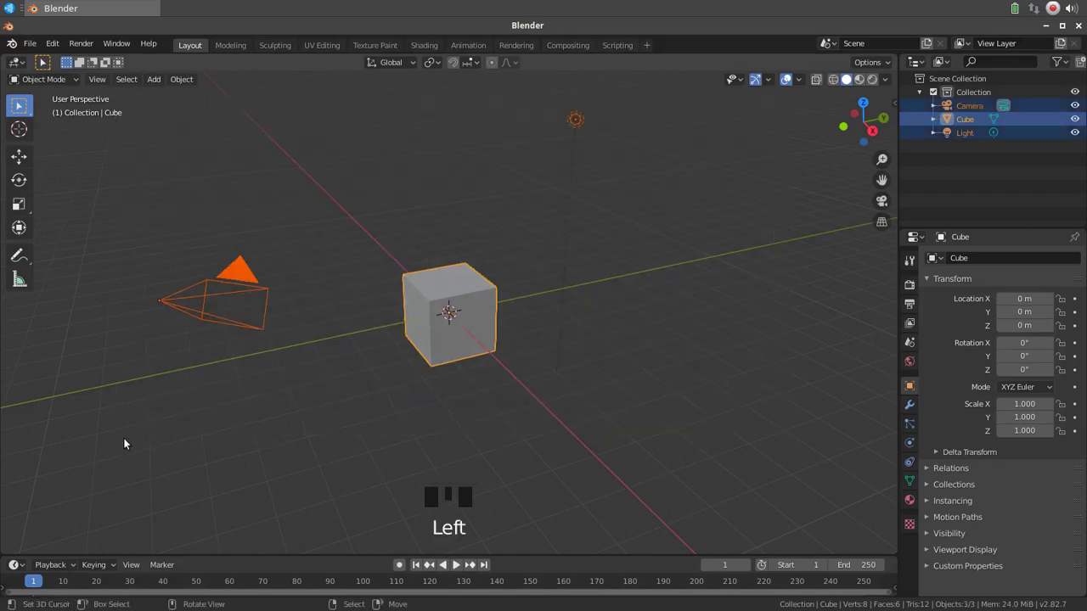
{"action": "key", "text": "x"}
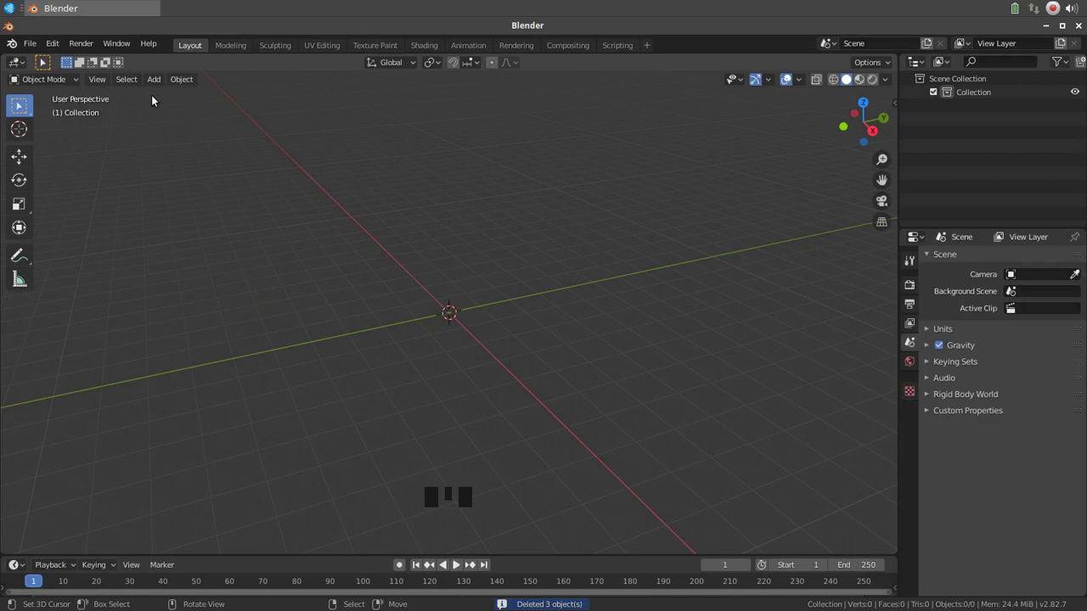
Step: Add a plane at the origin and scale it up about 7x as a ground surface
{"action": "left_click", "coordinate": [161, 84]}
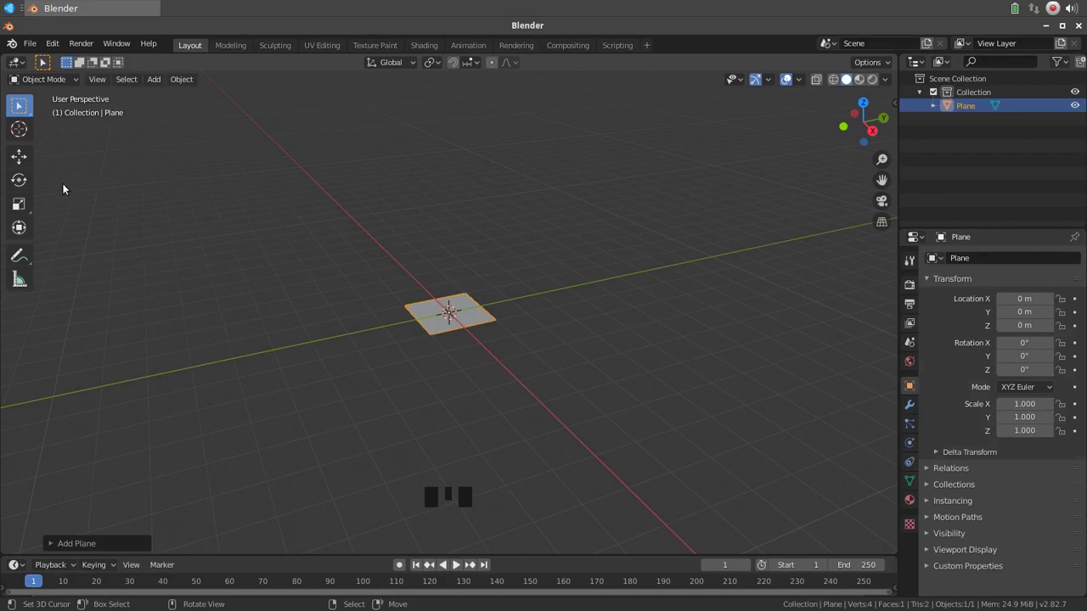
{"action": "left_click", "coordinate": [27, 208]}
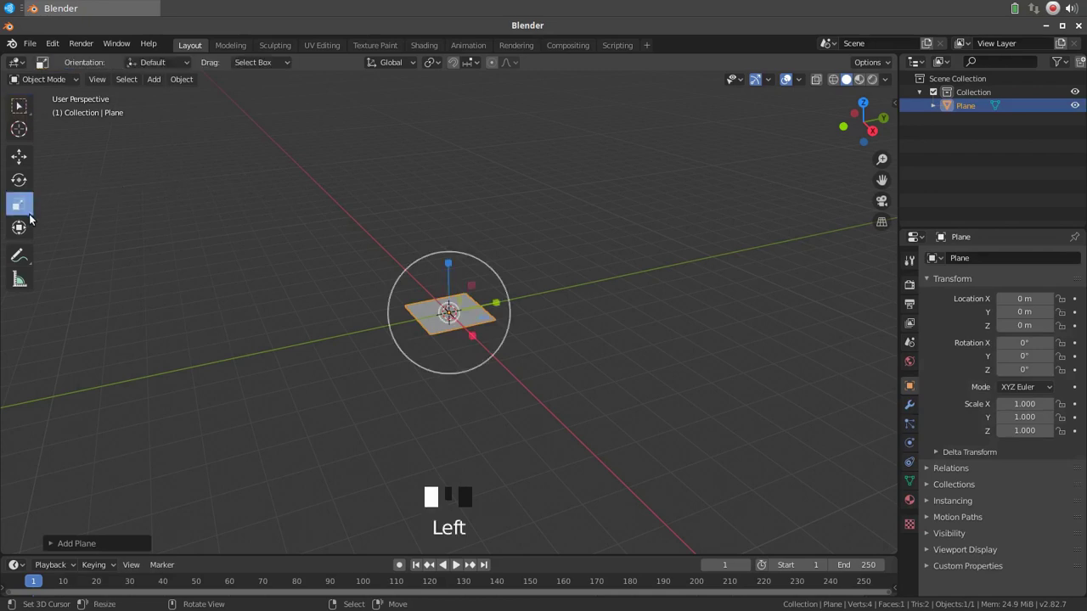
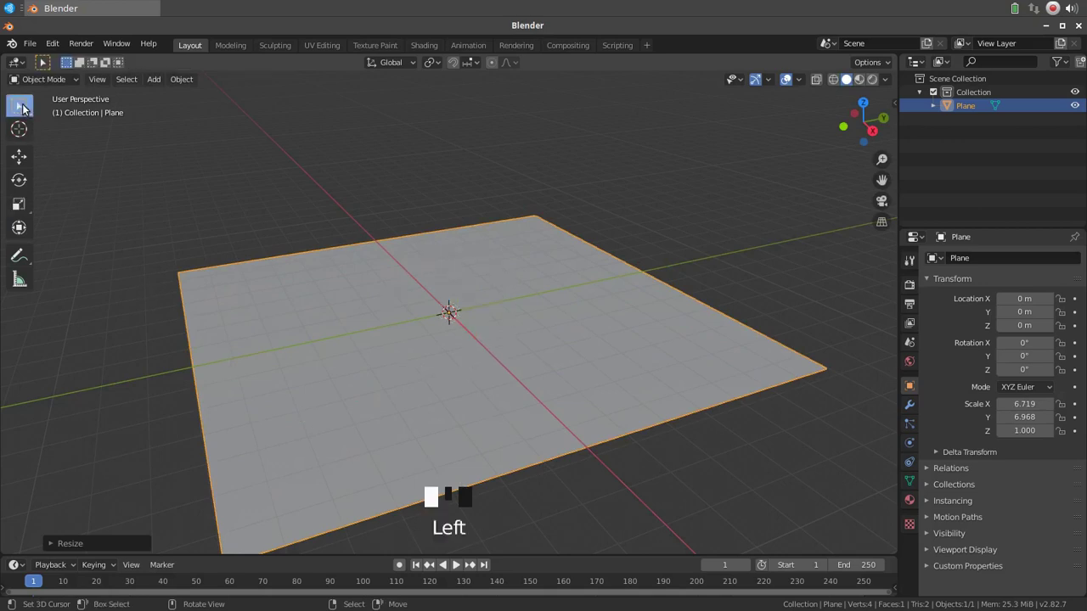
Step: Add a cube and a UV sphere on the plane, shifting the sphere toward the right side
{"action": "left_click", "coordinate": [166, 84]}
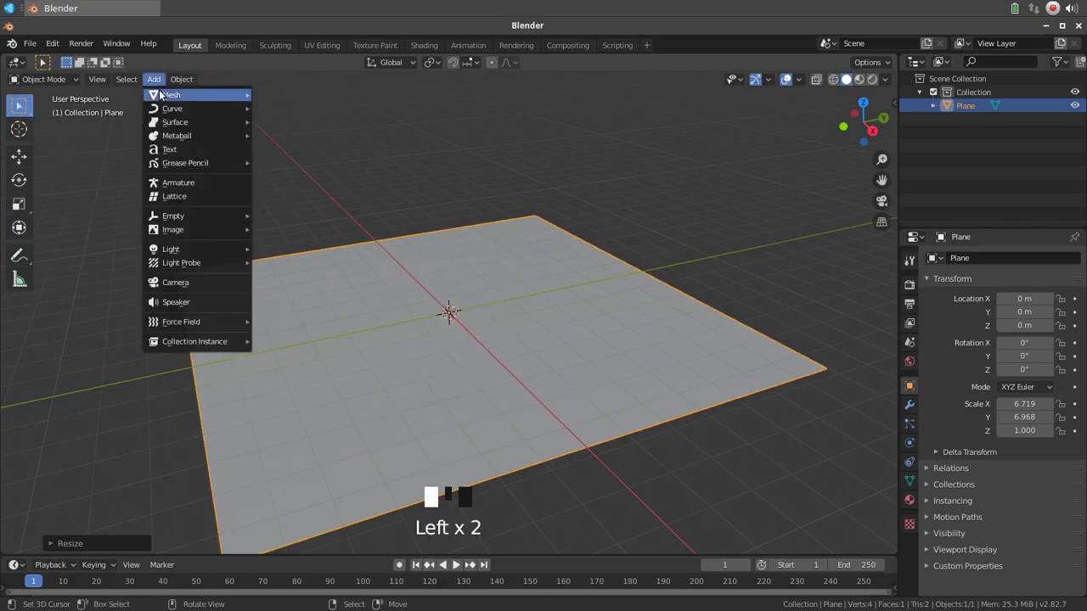
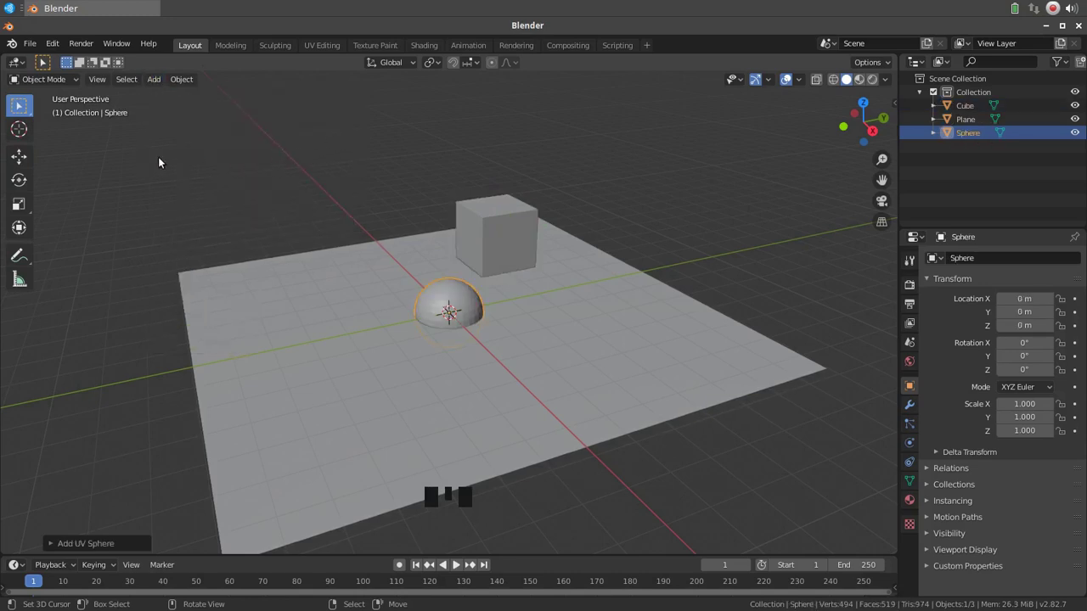
{"action": "left_click", "coordinate": [28, 160]}
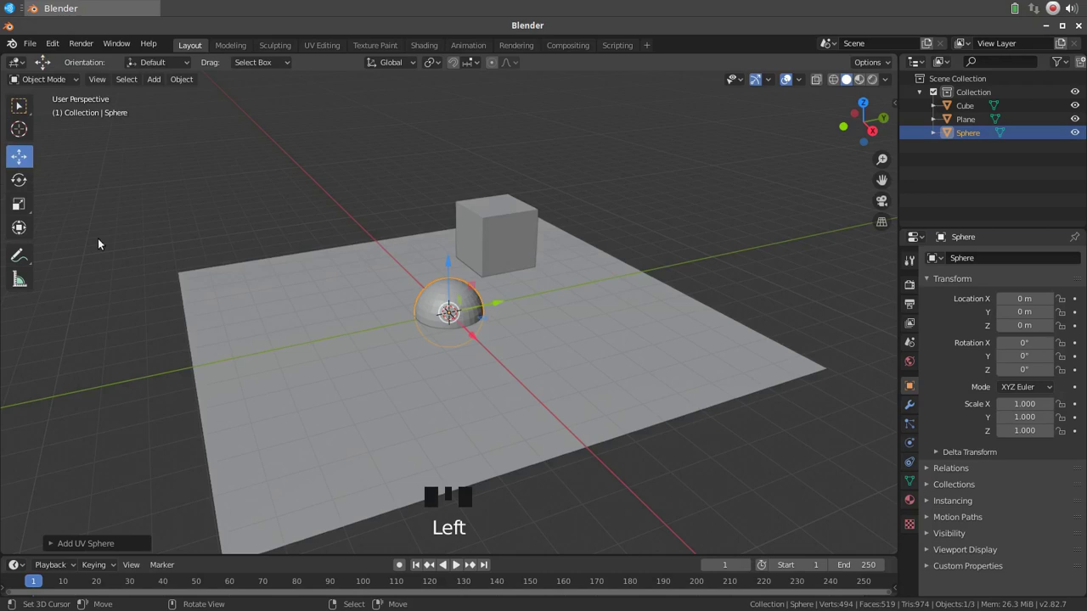
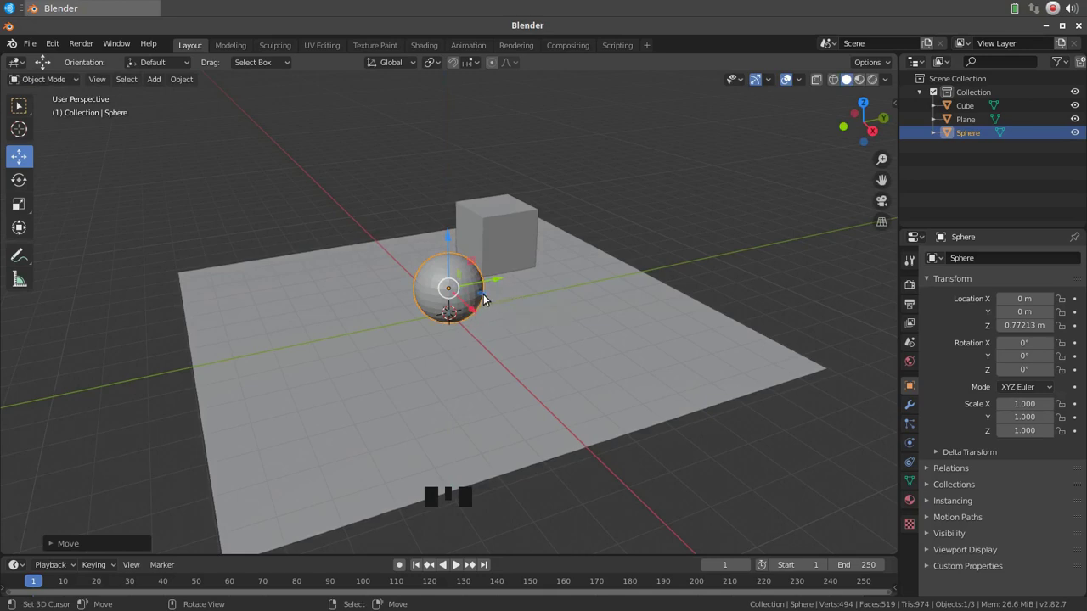
{"action": "left_click", "coordinate": [486, 298]}
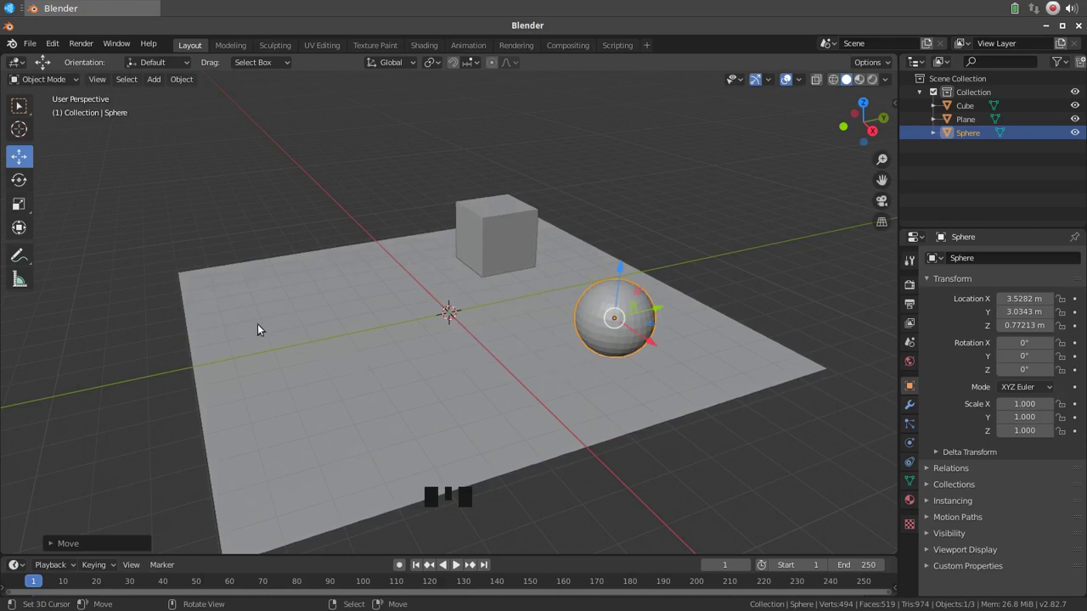
{"action": "left_click", "coordinate": [32, 111]}
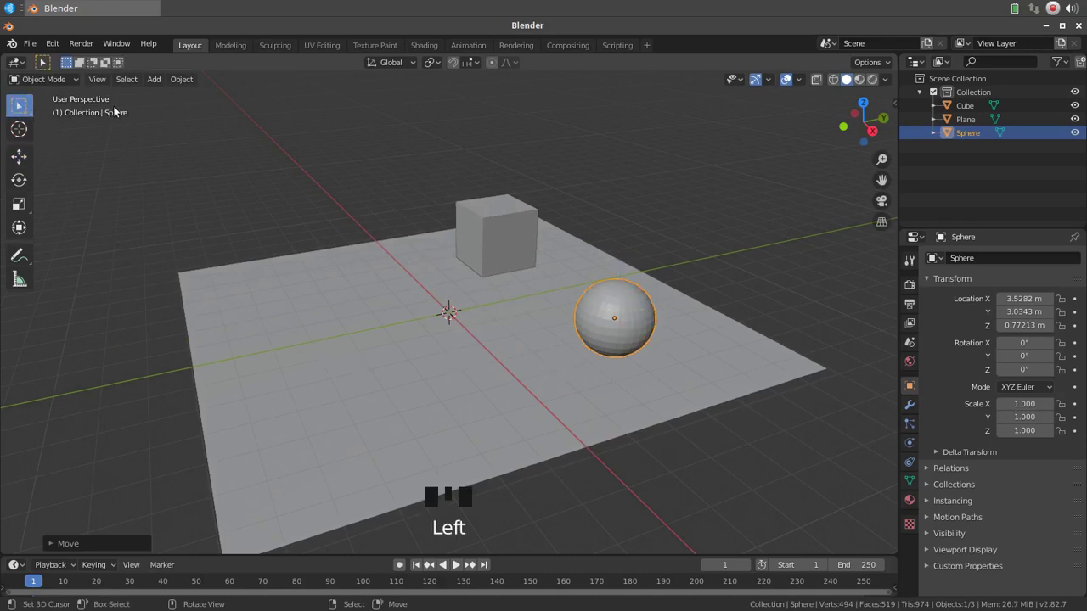
Step: Add a cylinder and move it up onto the plane's far left corner
{"action": "left_click", "coordinate": [154, 84]}
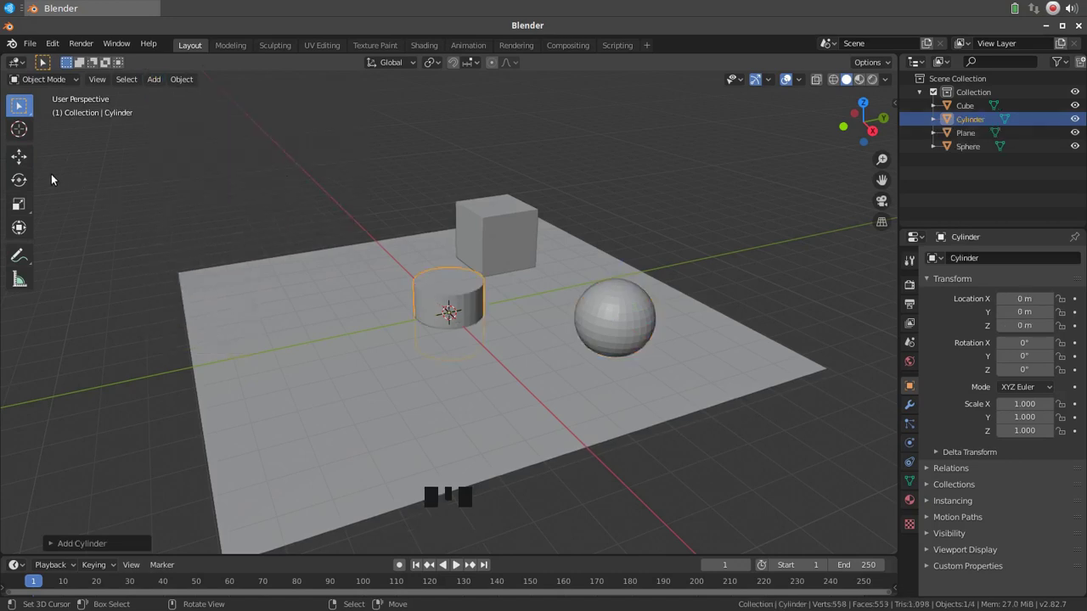
{"action": "left_click", "coordinate": [29, 163]}
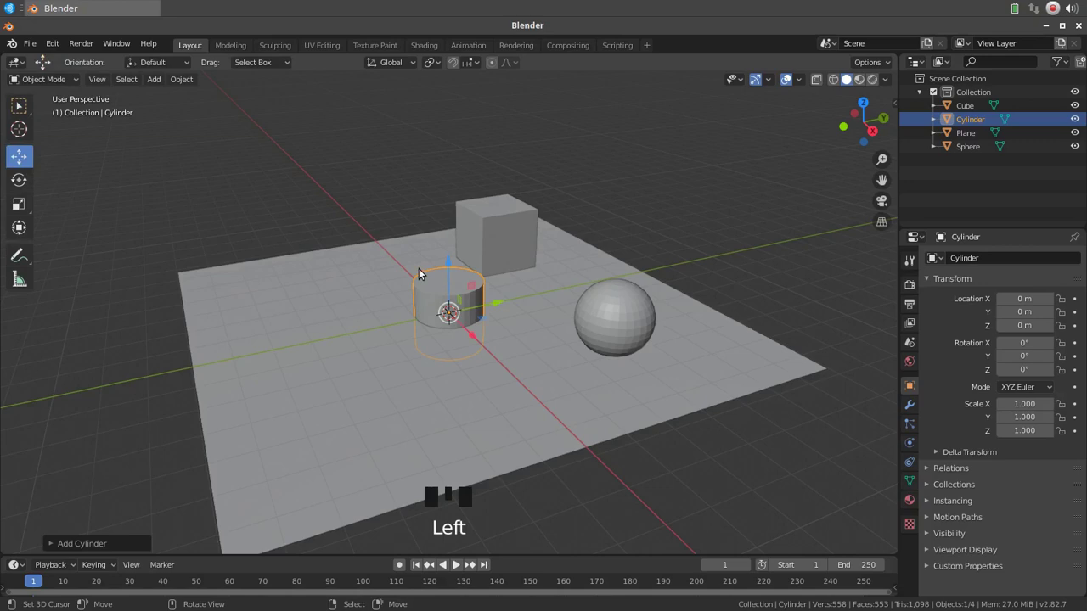
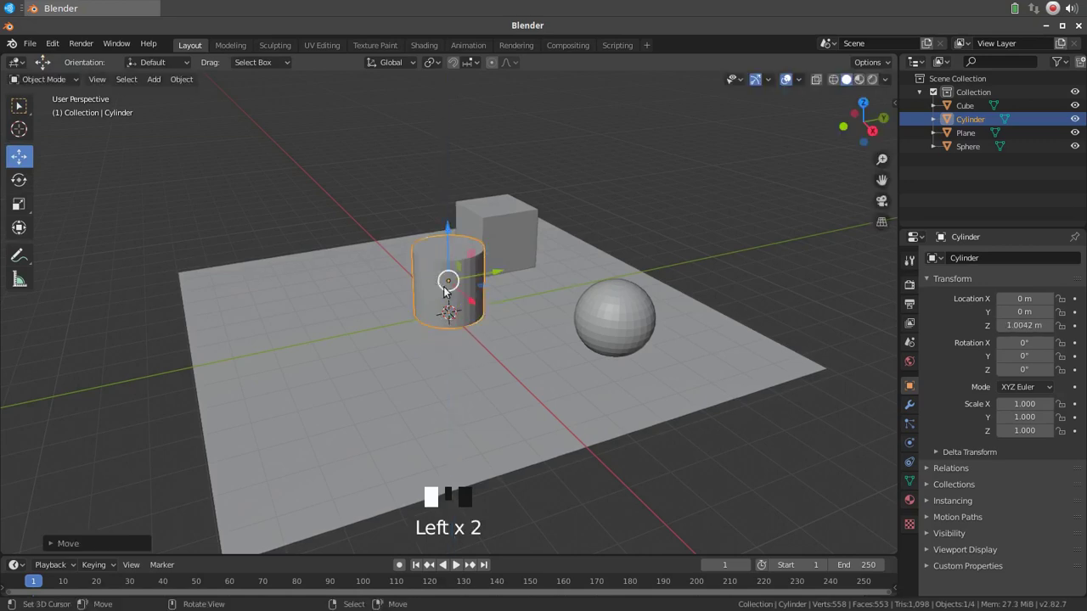
{"action": "left_click", "coordinate": [486, 293]}
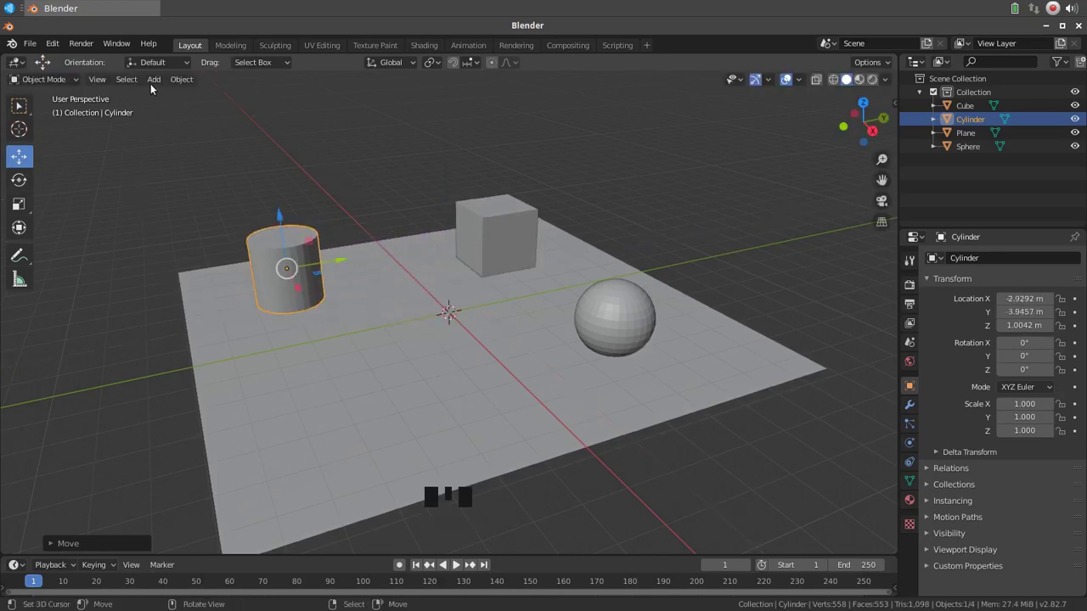
Step: Bring up the Add menu's mesh list to pick a cone
{"action": "left_click", "coordinate": [153, 84]}
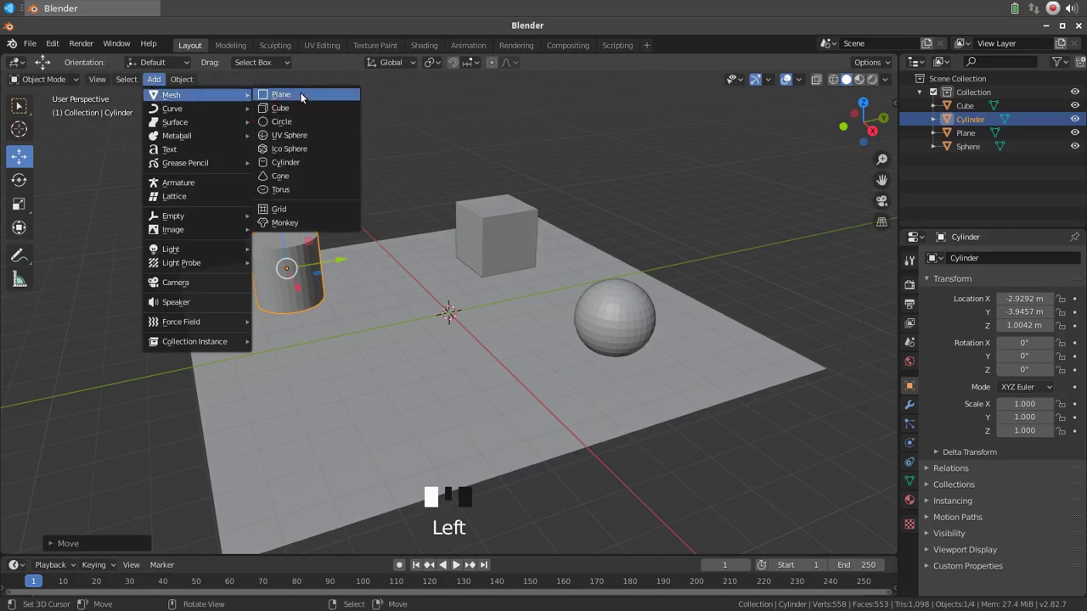
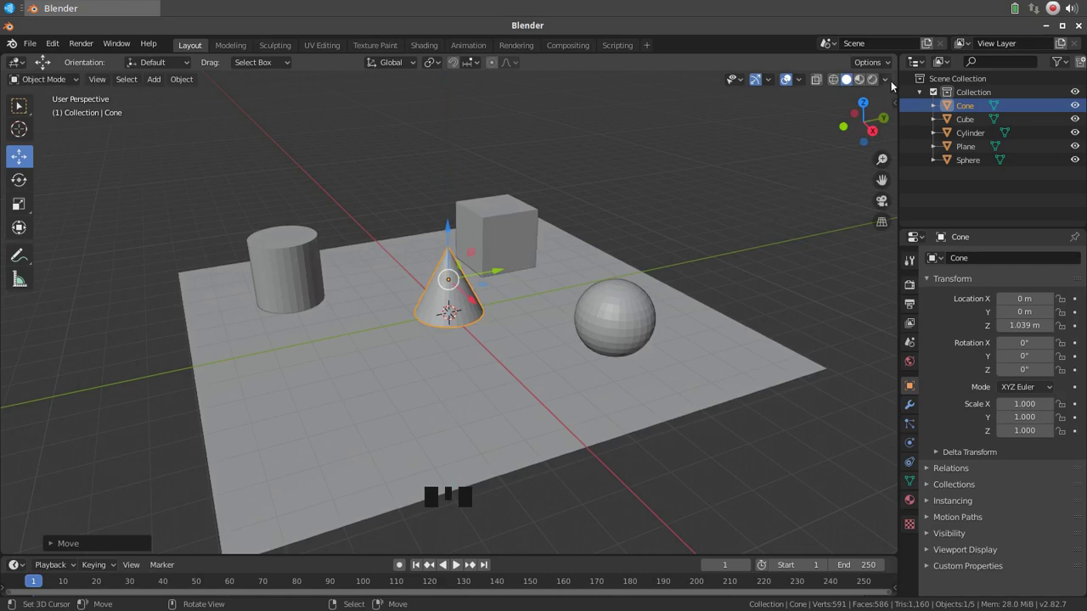
Step: Turn on shadows in solid viewport shading and bring up the add list for the next mesh
{"action": "left_click", "coordinate": [890, 83]}
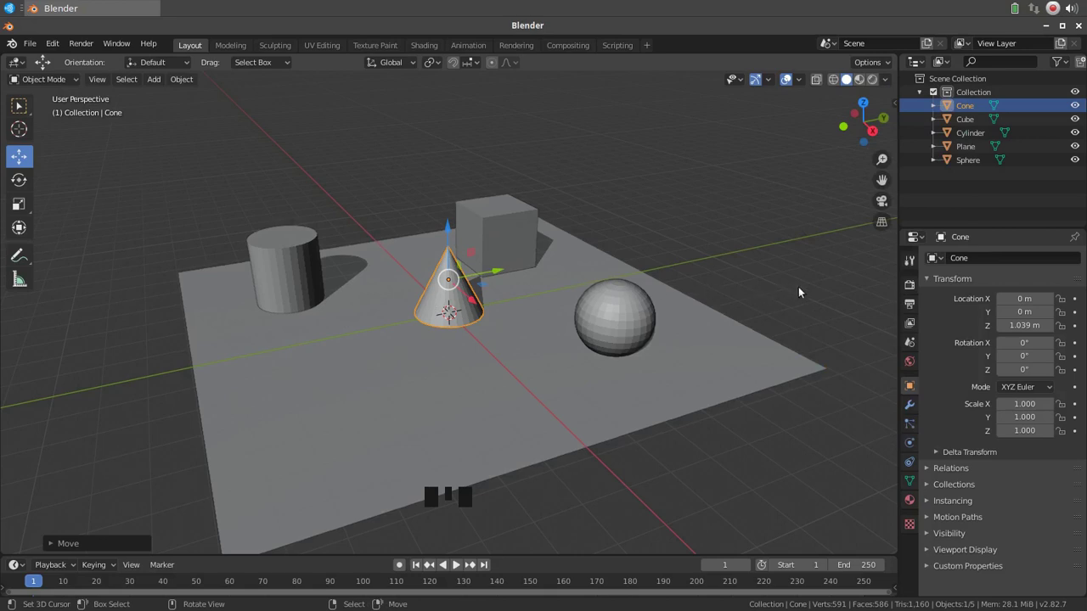
{"action": "left_click_drag", "start_coordinate": [808, 293], "coordinate": [791, 309]}
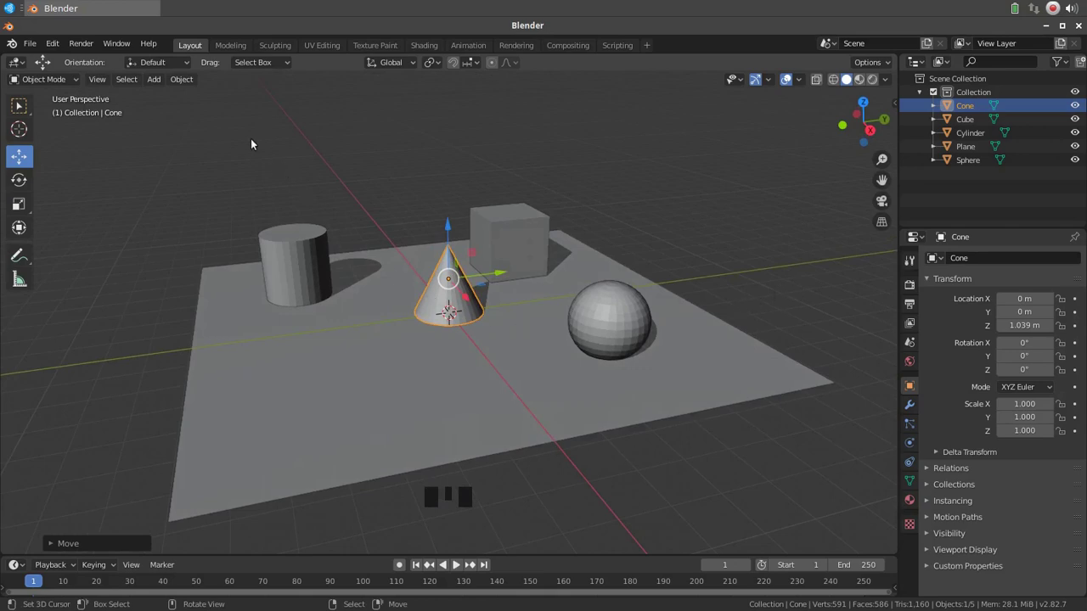
{"action": "left_click", "coordinate": [24, 114]}
Step: Add a Suzanne monkey head, move the overlapping cone to the front left, and reselect Suzanne
{"action": "left_click", "coordinate": [162, 84]}
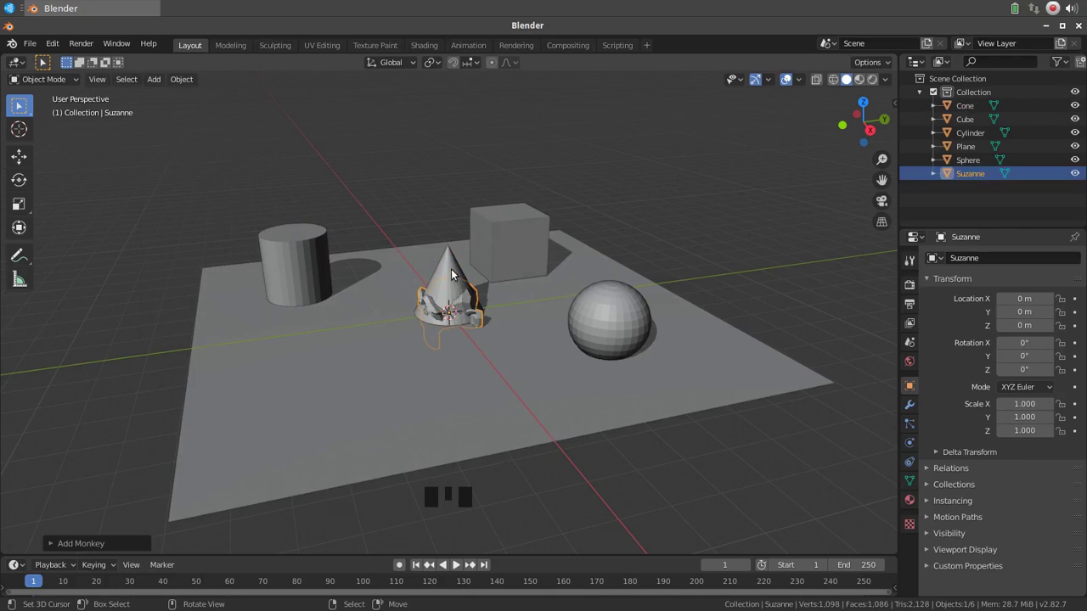
{"action": "right_click", "coordinate": [455, 271]}
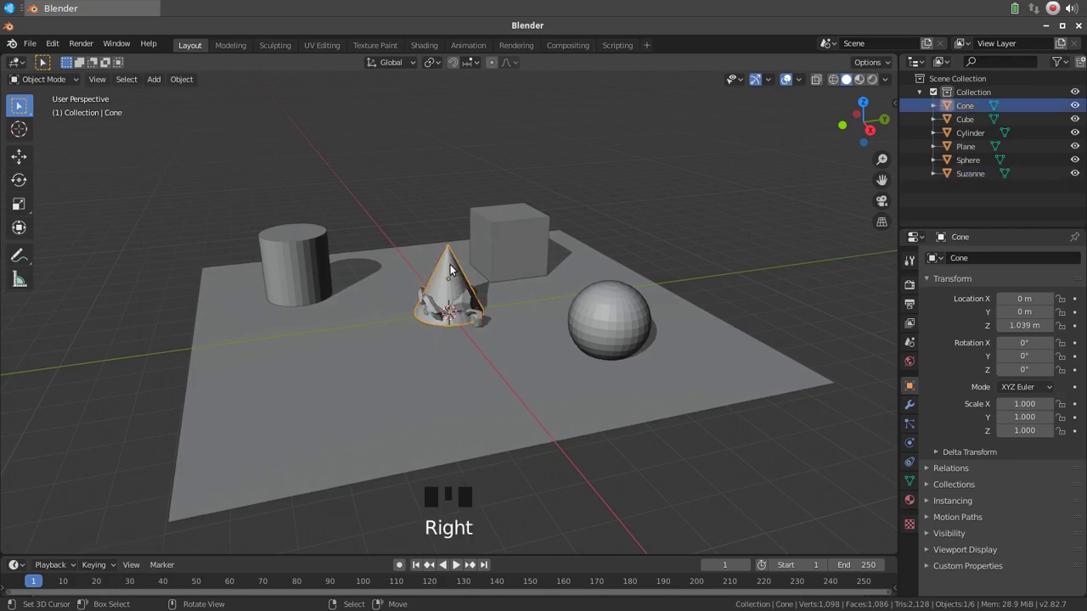
{"action": "left_click", "coordinate": [25, 161]}
{"action": "left_click", "coordinate": [486, 284]}
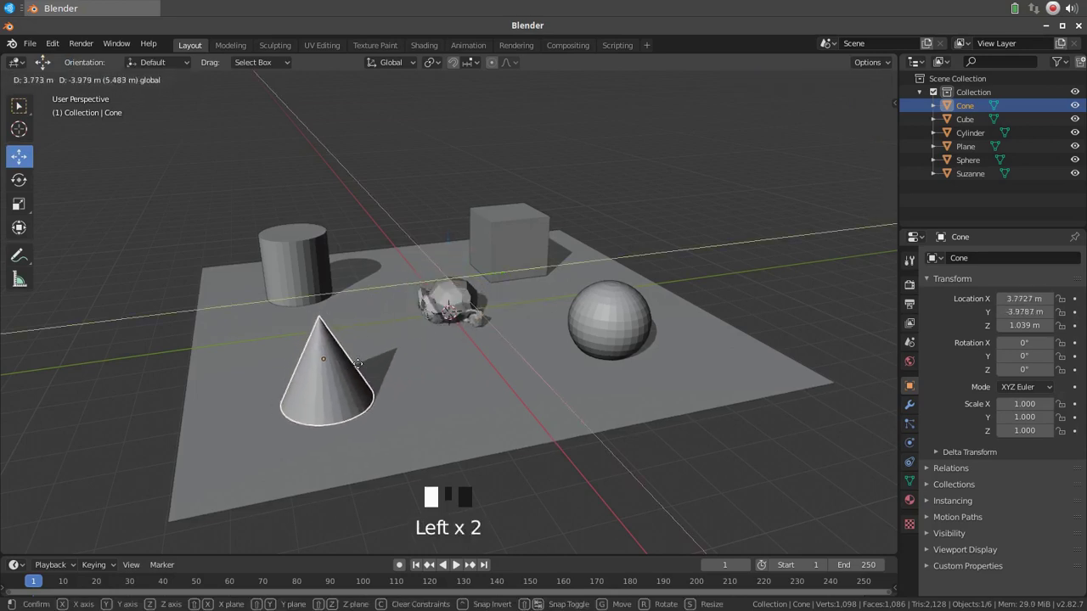
{"action": "right_click", "coordinate": [461, 288]}
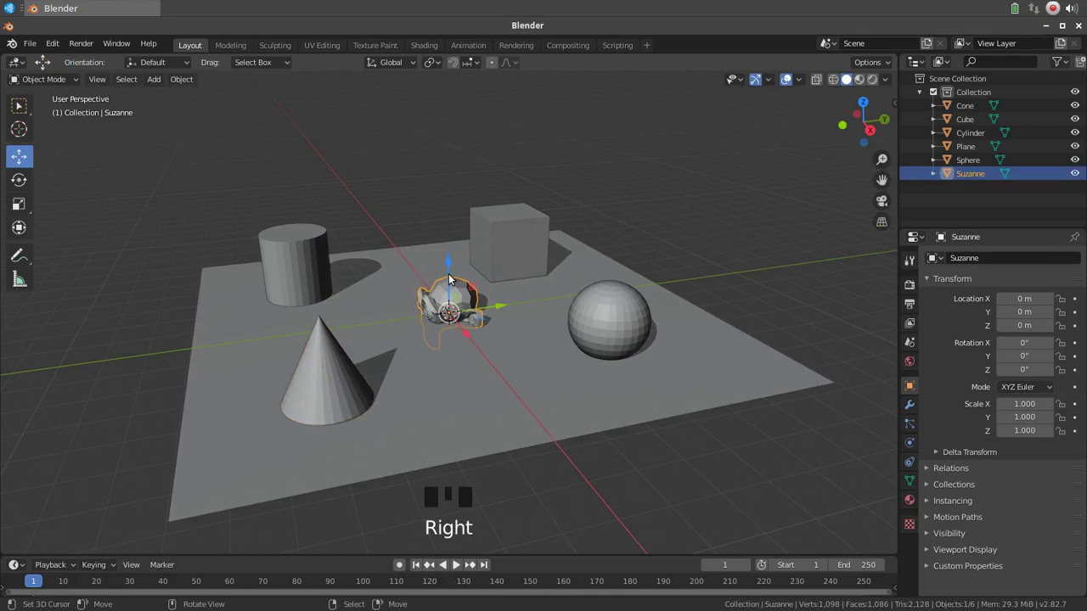
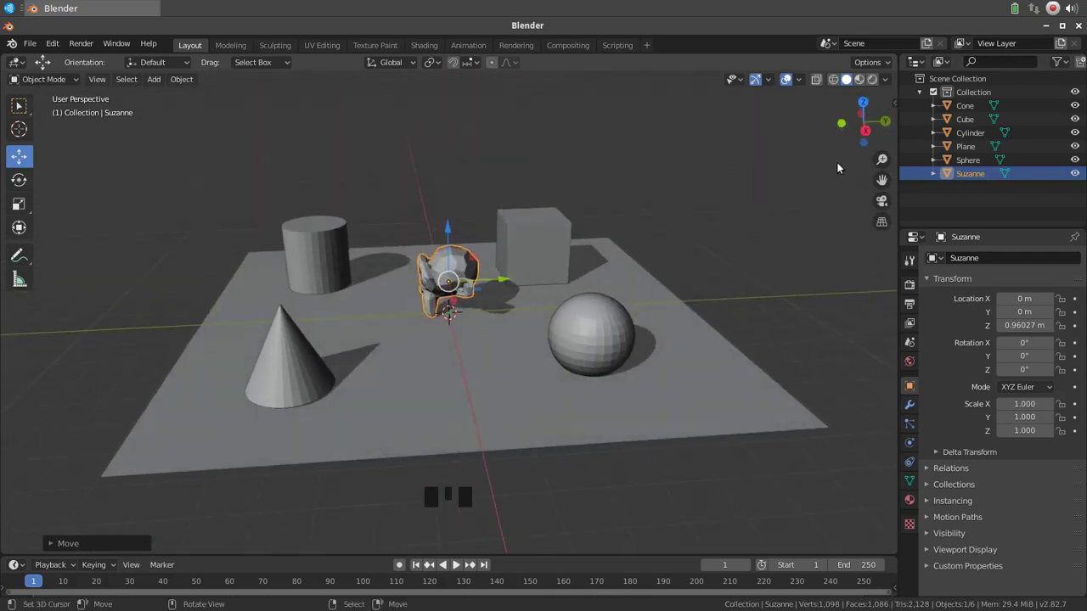
Step: Rotate Suzanne about X to -27.9° and lower it along Z to about 0.61 m
{"action": "left_click", "coordinate": [33, 188]}
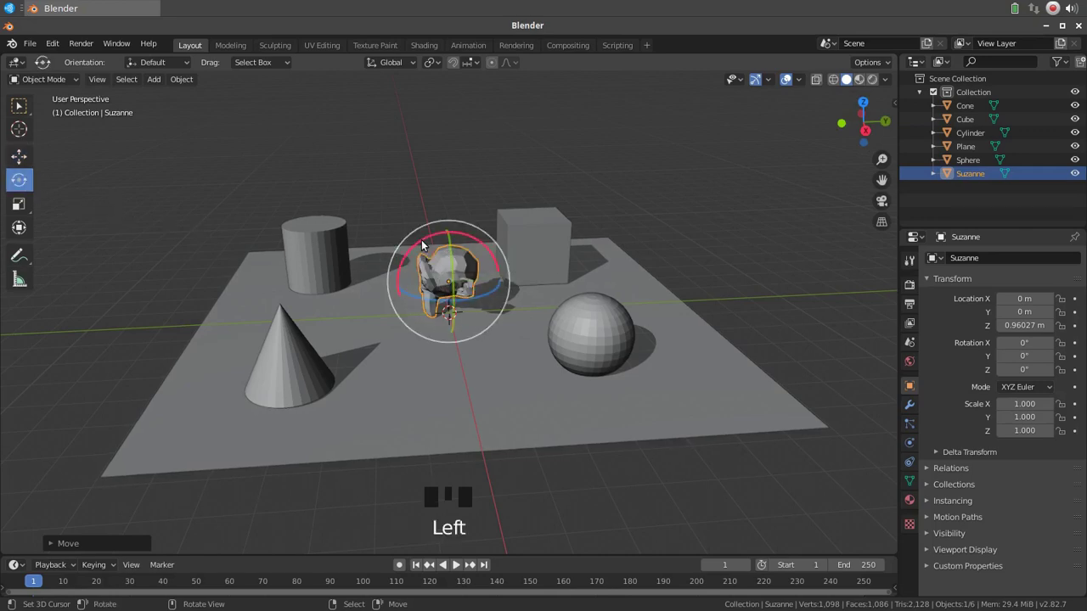
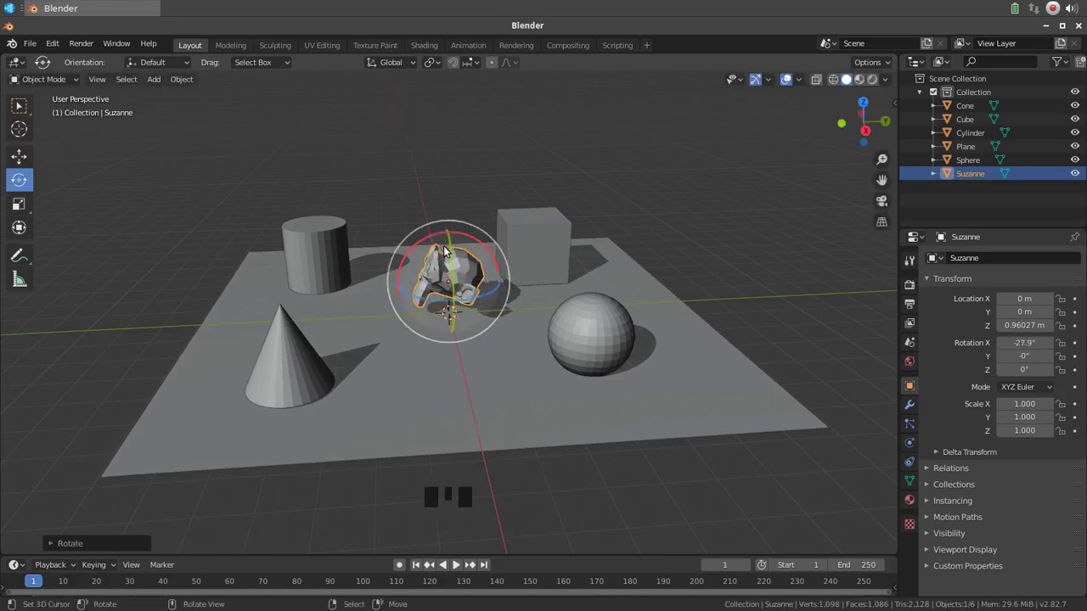
{"action": "left_click", "coordinate": [21, 157]}
{"action": "left_click", "coordinate": [455, 233]}
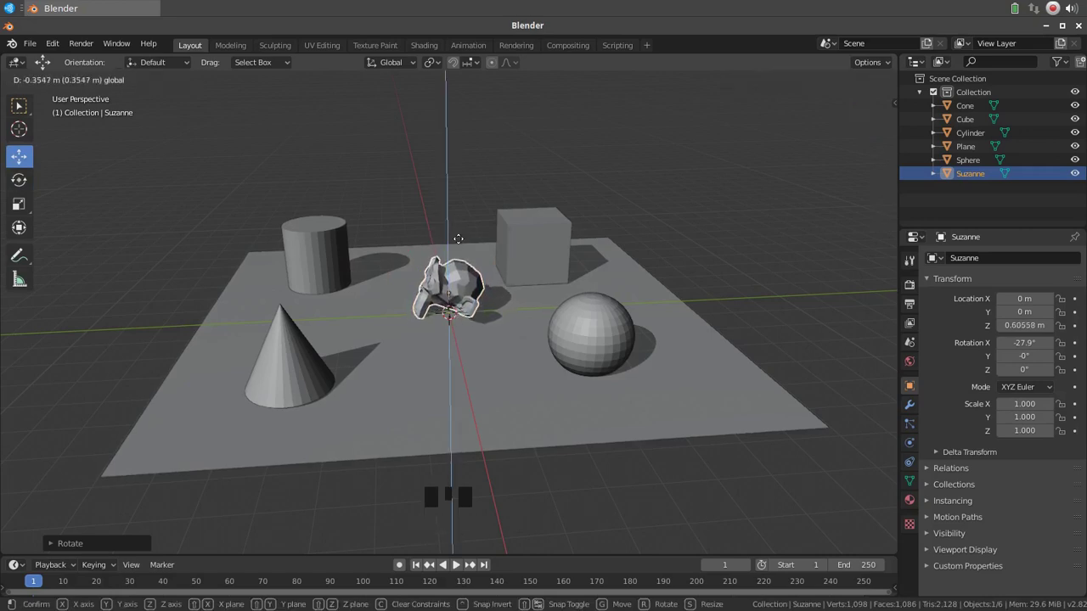
Step: Raise the sphere along Z to about 0.996 m so it rests on the plane, then reselect Suzanne
{"action": "left_click_drag", "start_coordinate": [655, 345], "coordinate": [659, 323]}
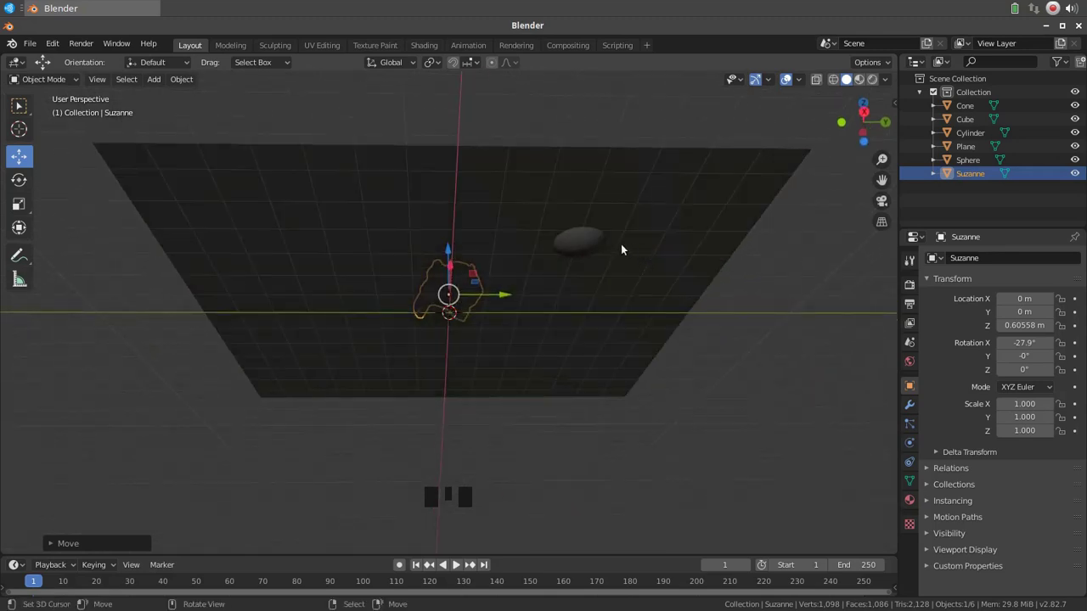
{"action": "right_click", "coordinate": [578, 245]}
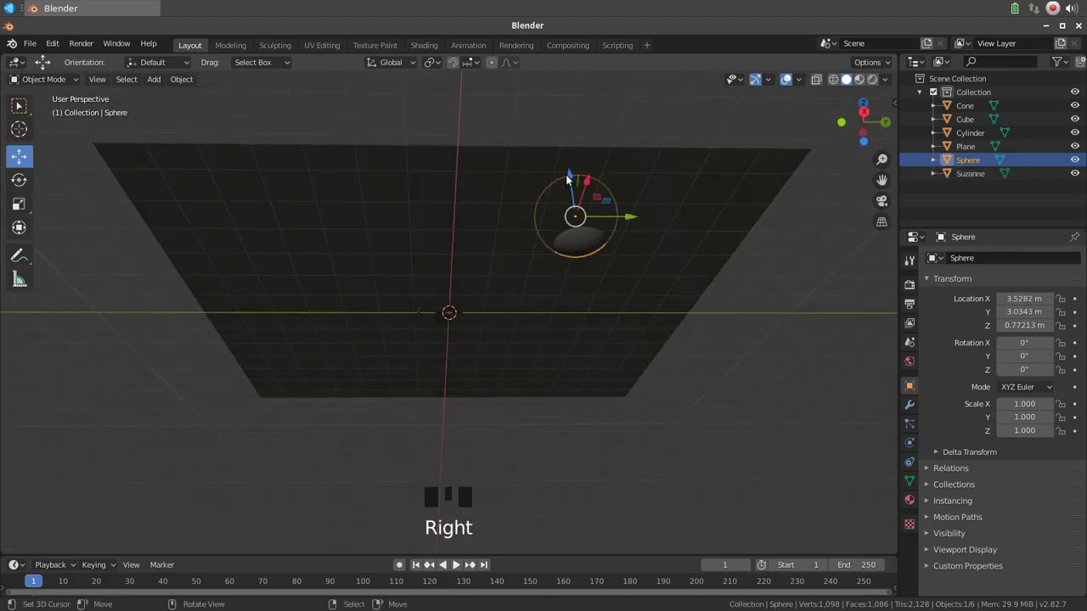
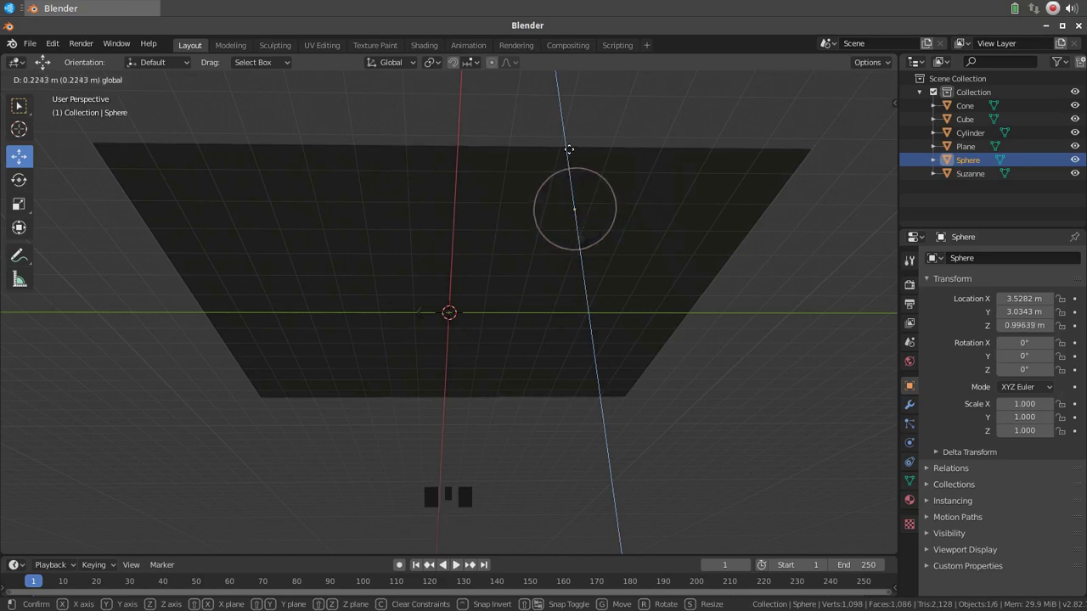
{"action": "left_click_drag", "start_coordinate": [522, 253], "coordinate": [514, 224]}
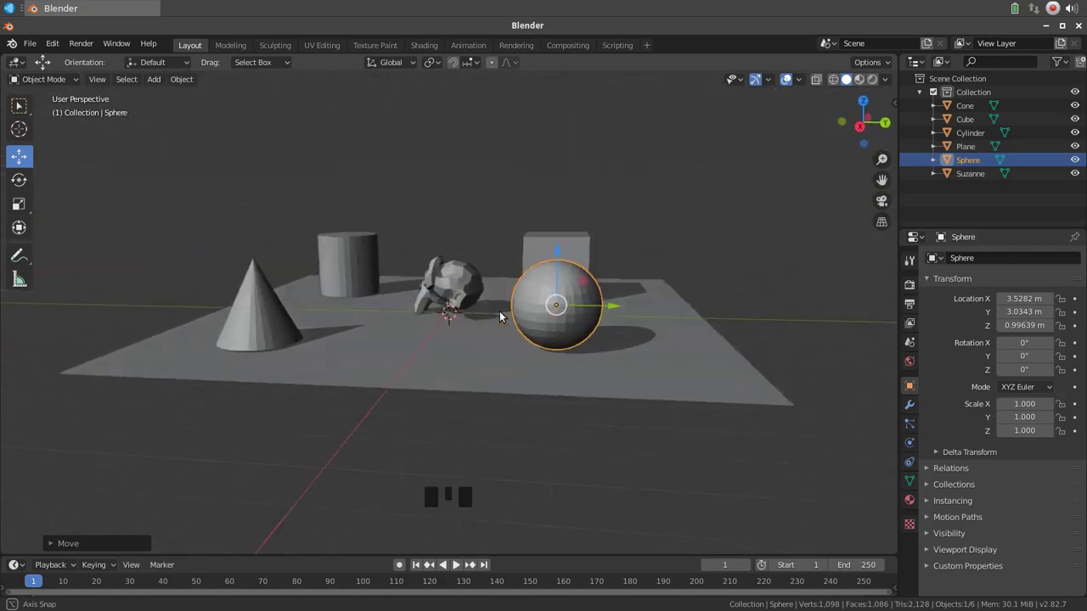
{"action": "right_click", "coordinate": [455, 280]}
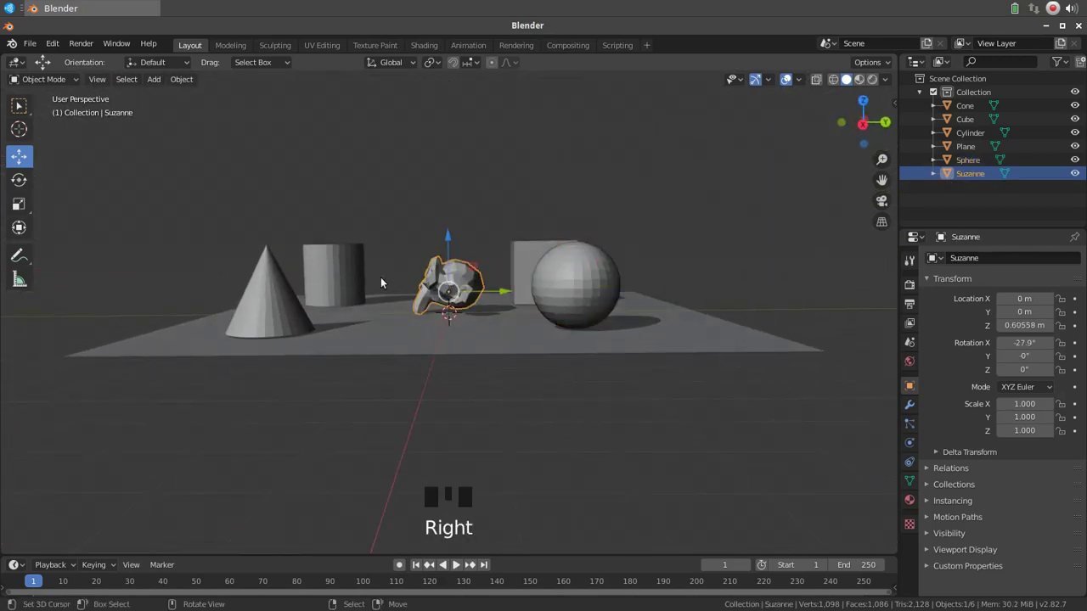
Step: Increase Suzanne's X rotation to -33° and lower it to about 0.571 m onto the plane
{"action": "left_click", "coordinate": [34, 183]}
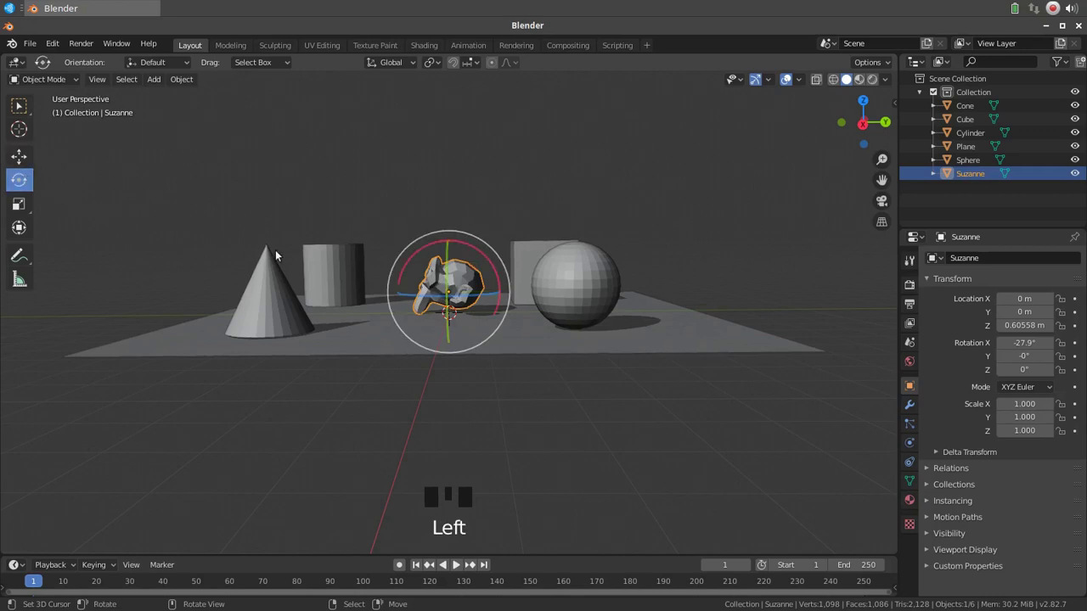
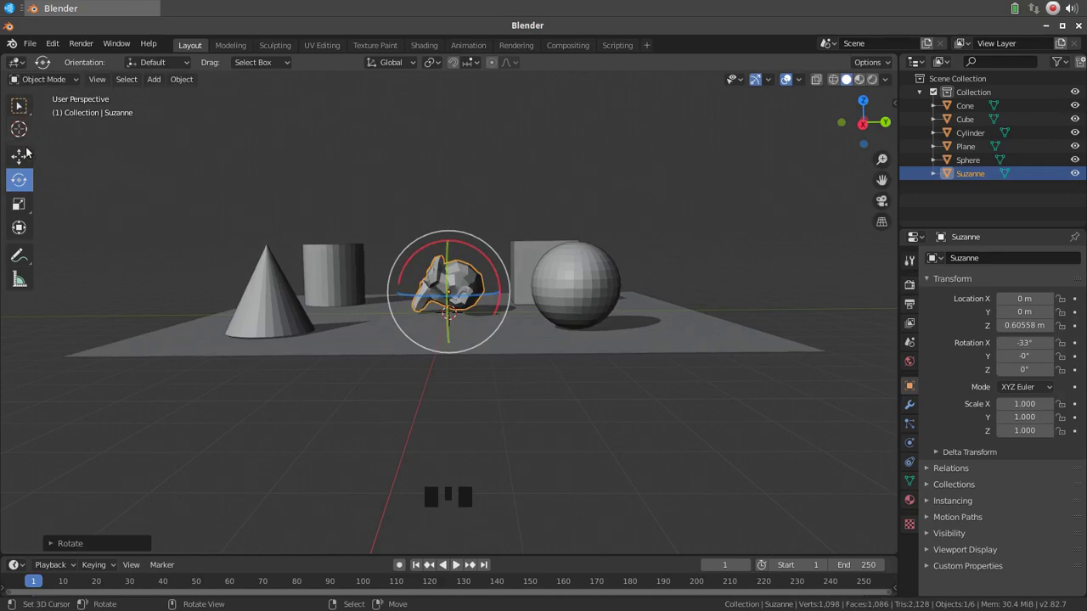
{"action": "left_click", "coordinate": [32, 165]}
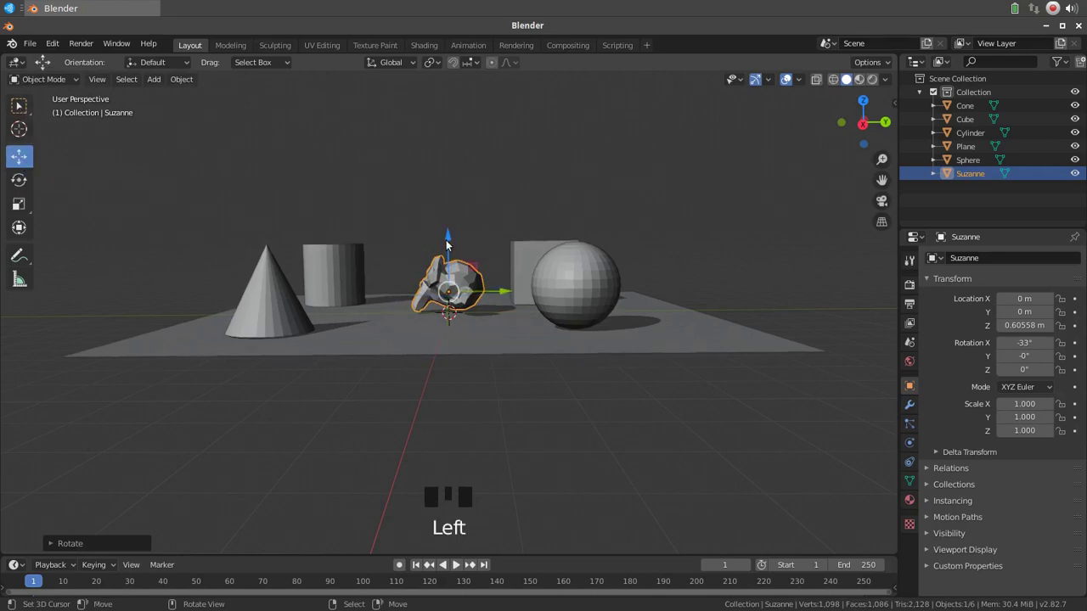
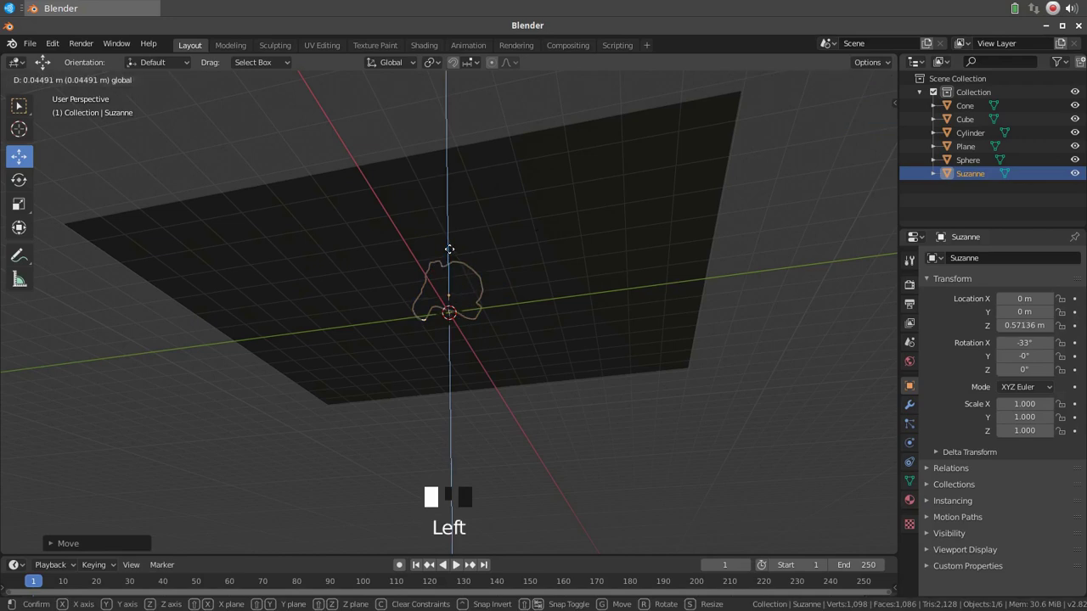
{"action": "left_click_drag", "start_coordinate": [485, 291], "coordinate": [745, 224]}
{"action": "scroll", "scroll_direction": "down", "scroll_amount": 3}
{"action": "scroll", "scroll_direction": "up", "scroll_amount": 3}
{"action": "left_click_drag", "start_coordinate": [770, 321], "coordinate": [282, 279]}
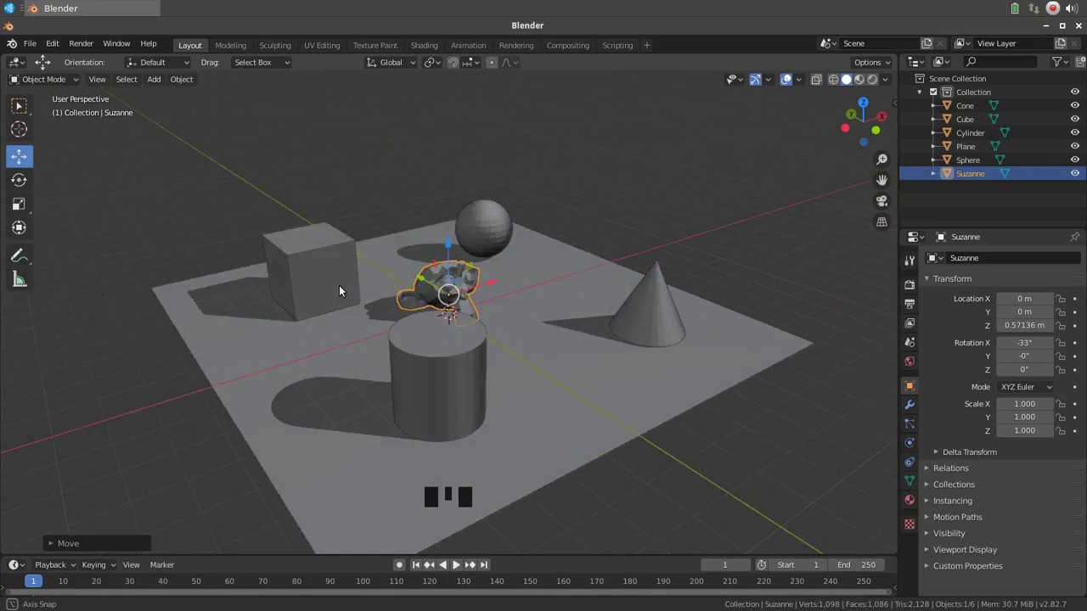